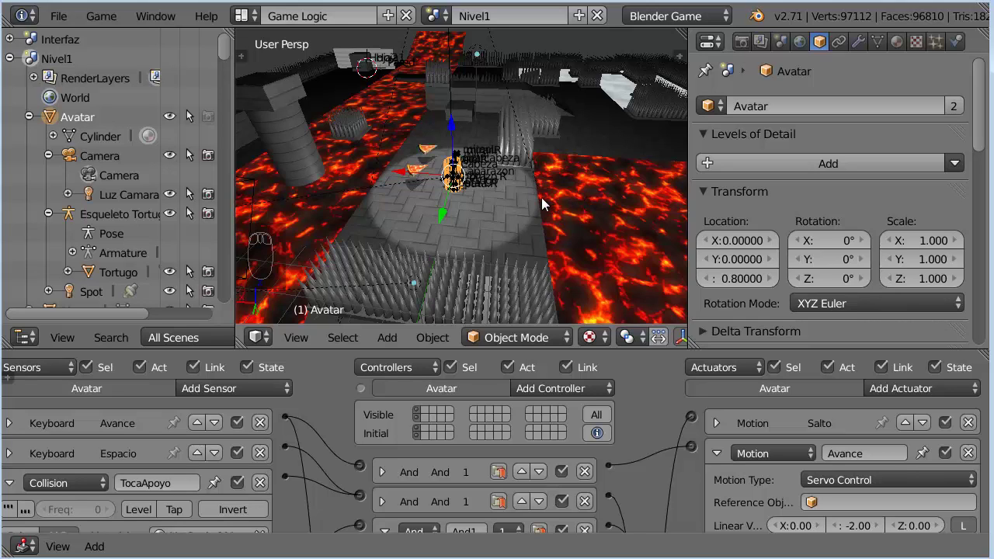
Step: Select the Esqueleto Tortugo armature and reveal the turtle's arm bones
left_click_drag(545, 202, 548, 201)
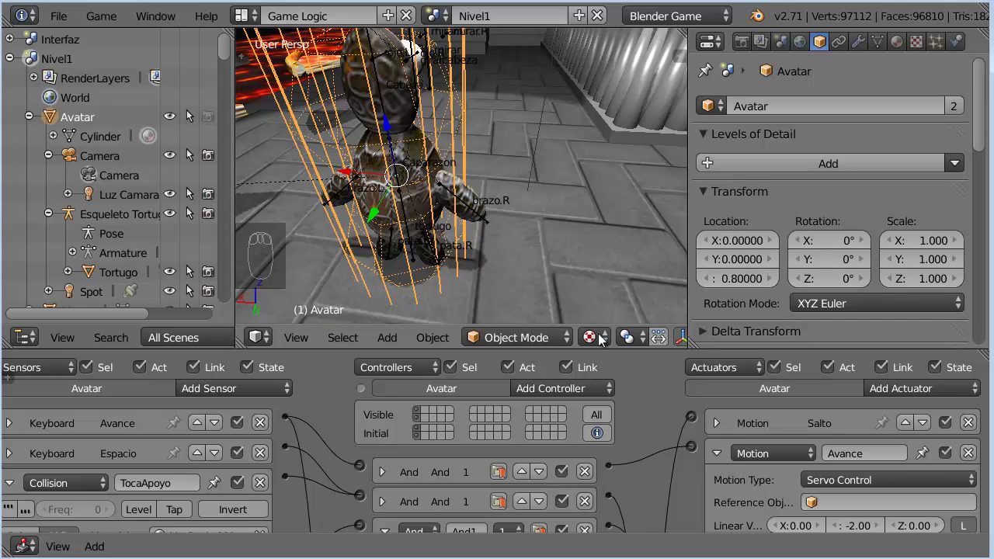
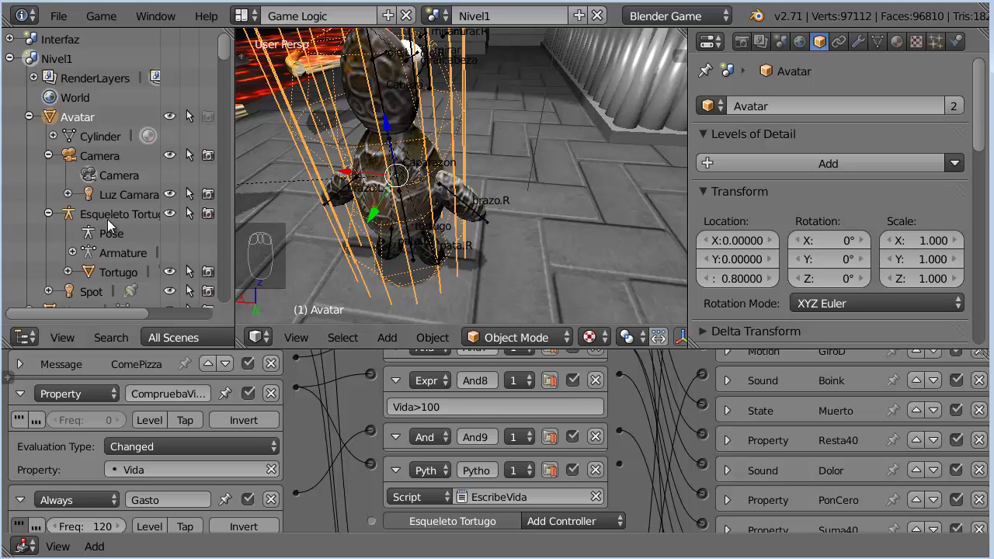
left_click_drag(496, 229, 176, 211)
left_click(149, 219)
middle_click(176, 211)
left_click(561, 175)
left_click(529, 343)
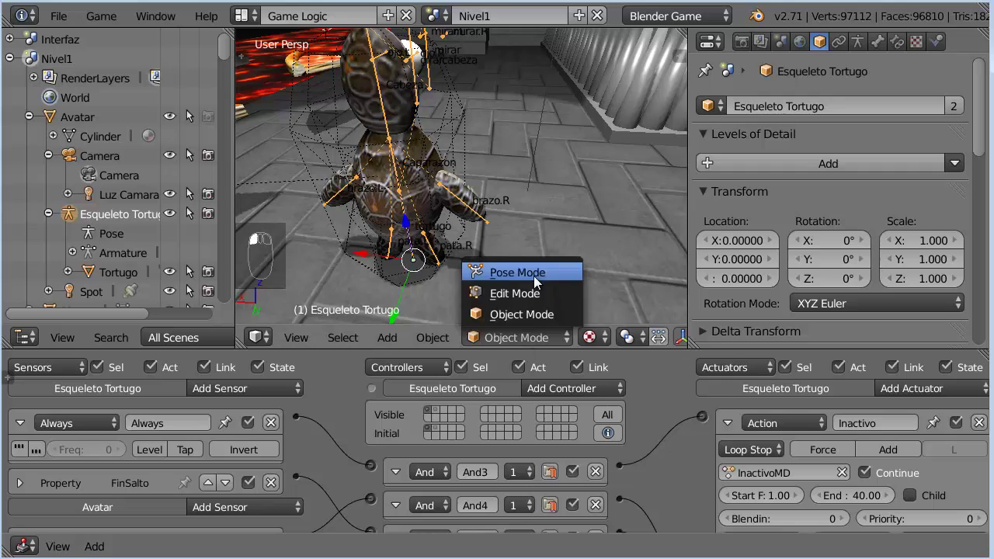
key("a")
key("a")
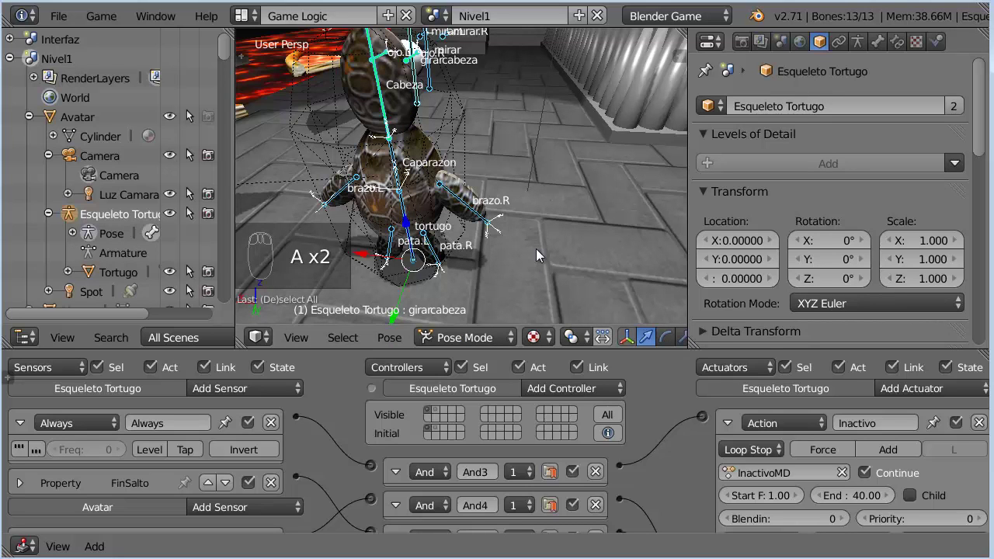
key("alt+r")
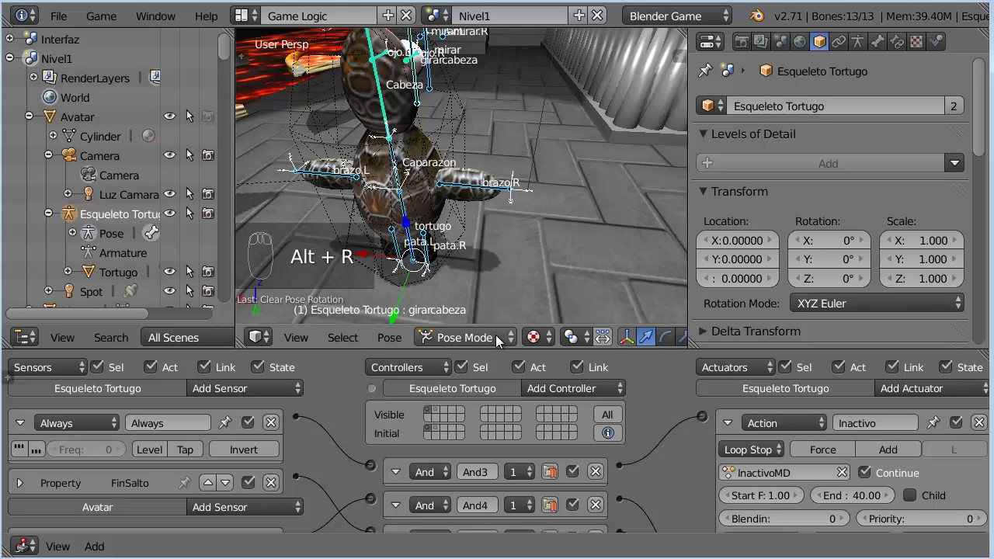
Step: Snap the 3D cursor to the end of the brazo.R bone and return to Object Mode
left_click(496, 338)
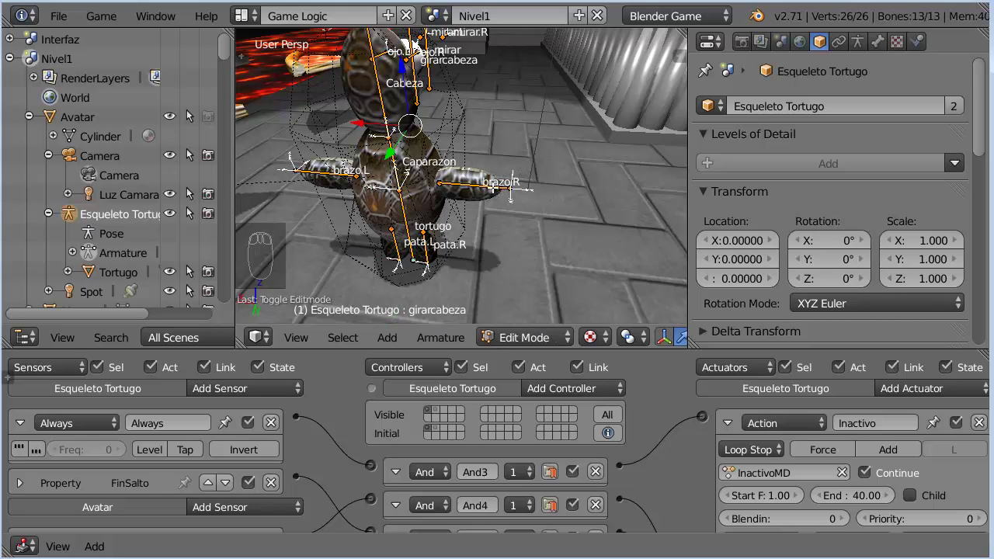
left_click_drag(189, 153, 516, 183)
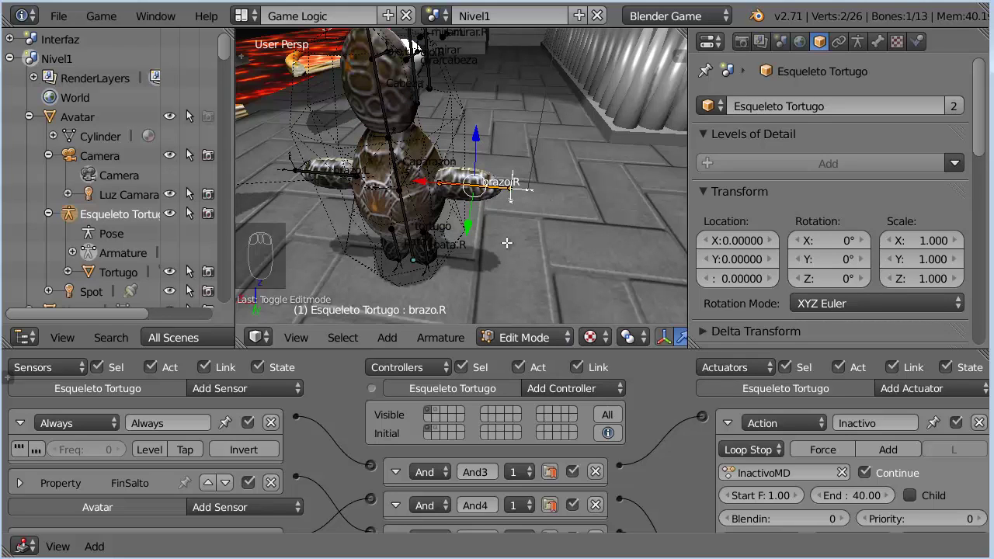
key("shift+s")
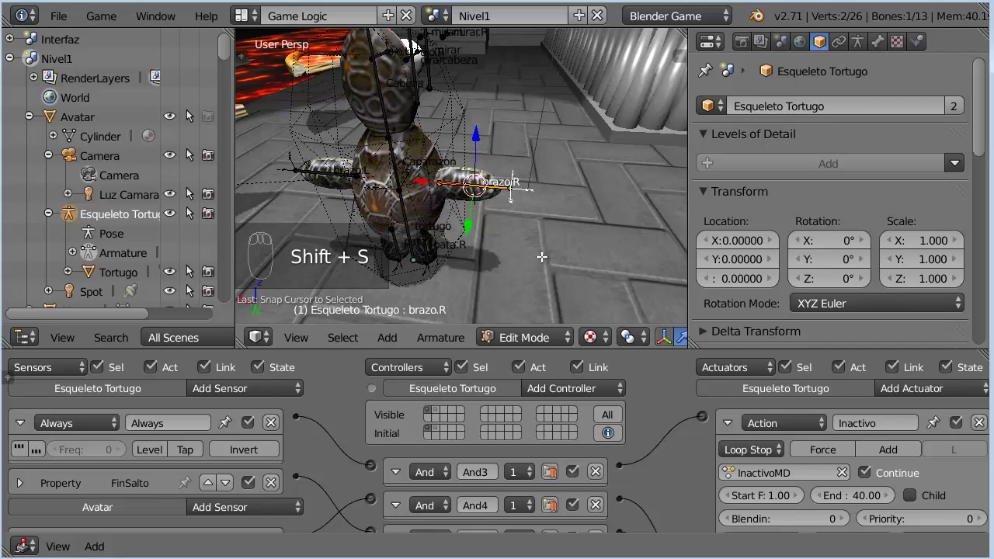
left_click(546, 338)
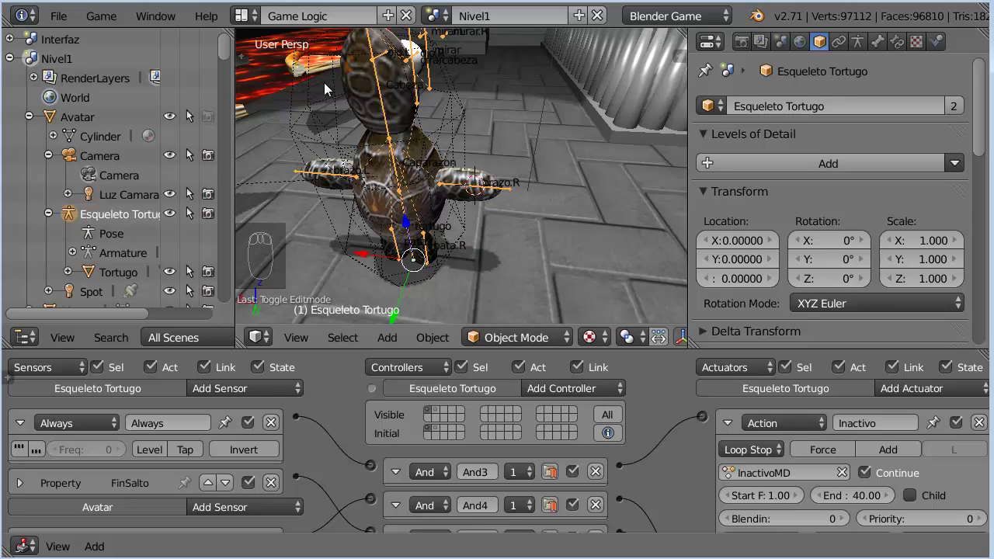
Step: Append the arma object from the other .blend file's Object folder
left_click(63, 14)
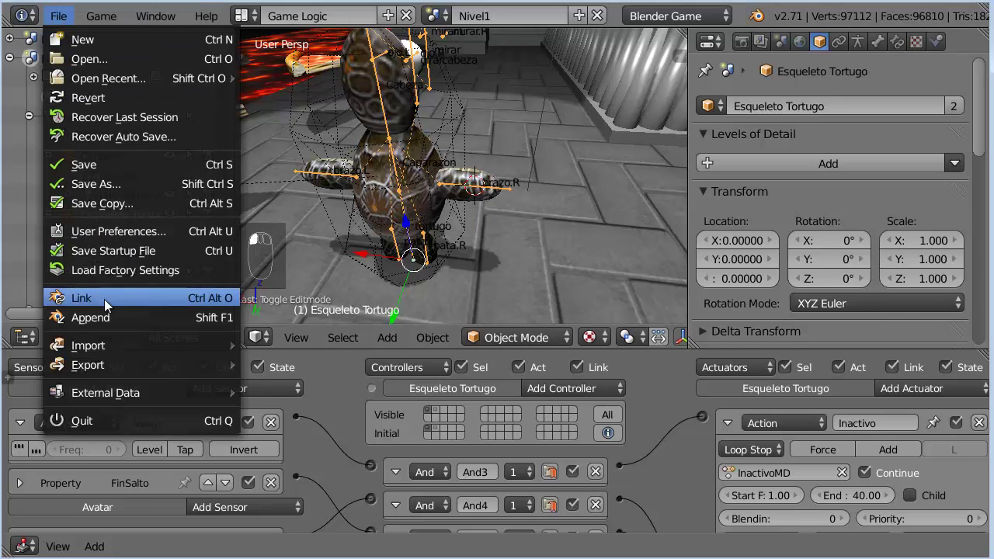
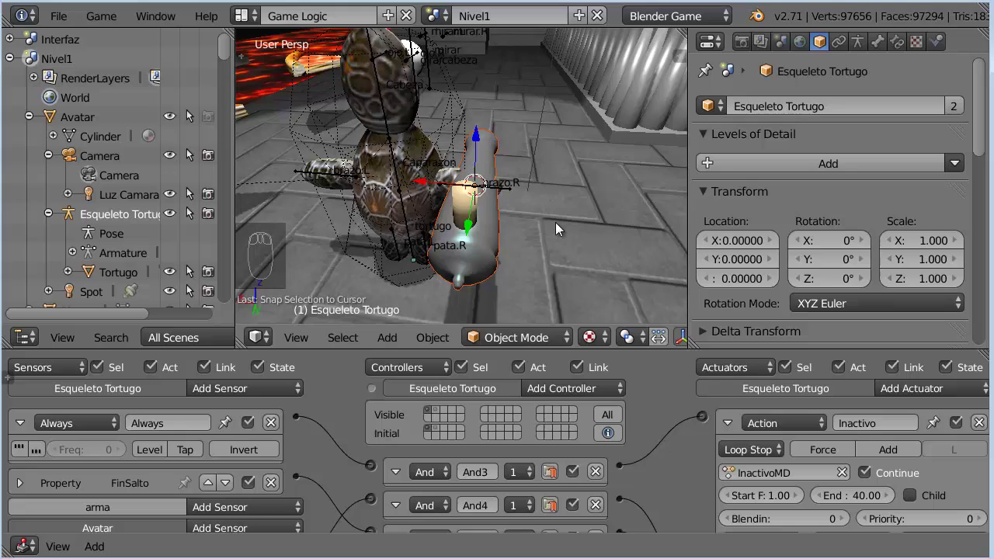
key("s")
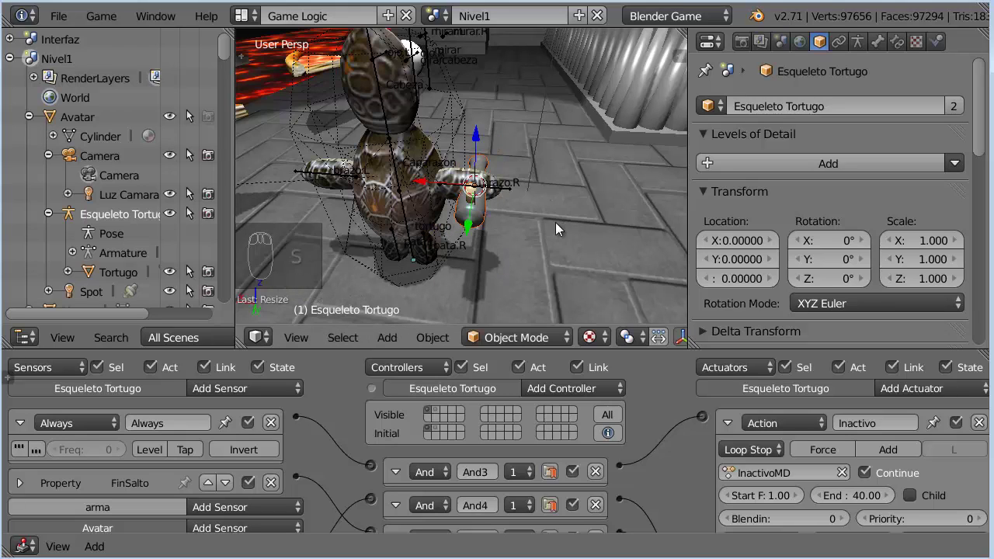
left_click(483, 141)
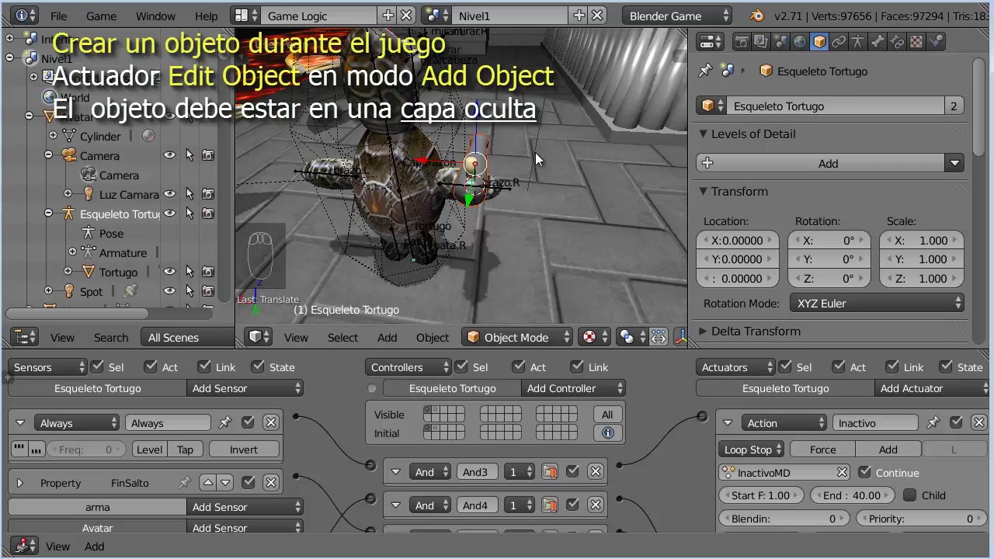
Step: Move the extra appended object to an unused hidden layer, then select arma
key("alt+d")
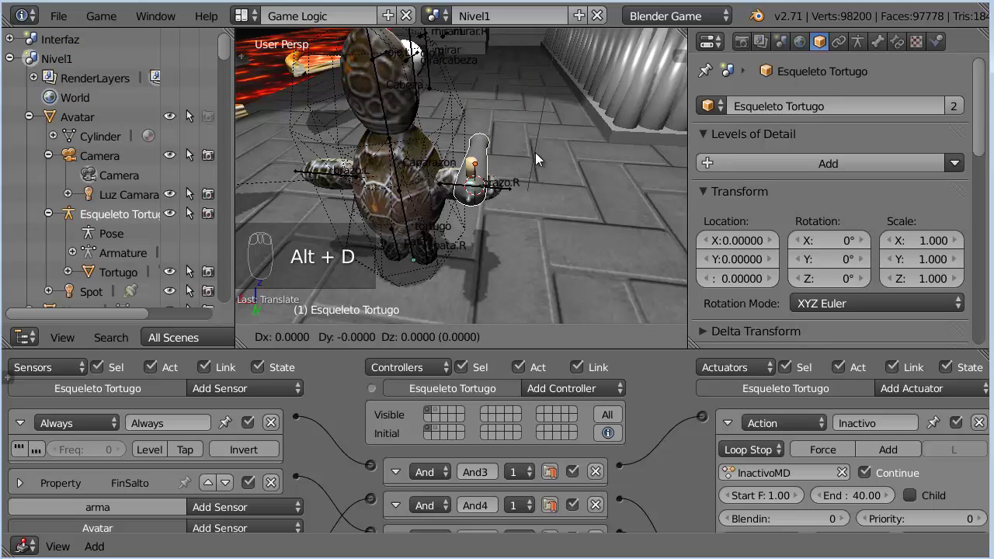
key("m")
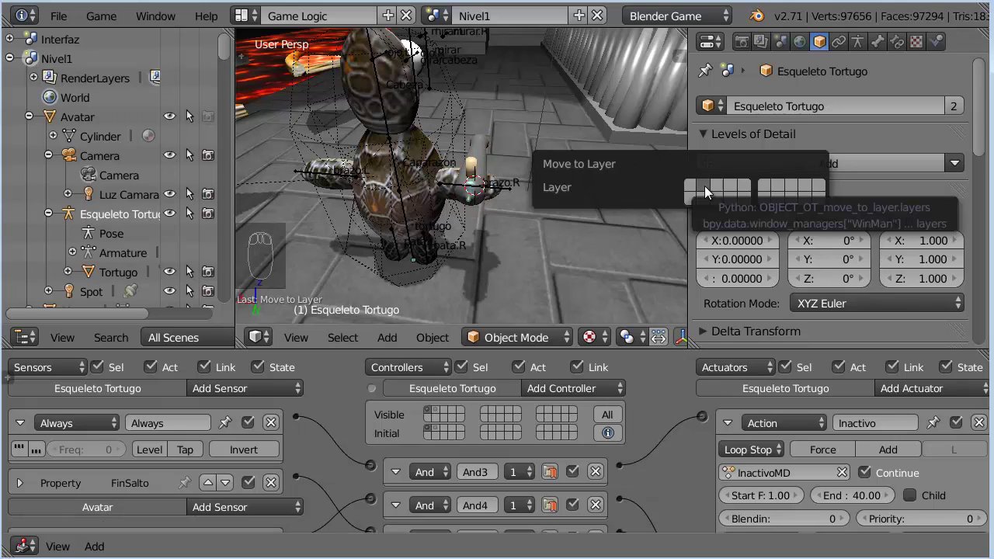
left_click_drag(596, 334, 488, 161)
left_click_drag(489, 161, 551, 208)
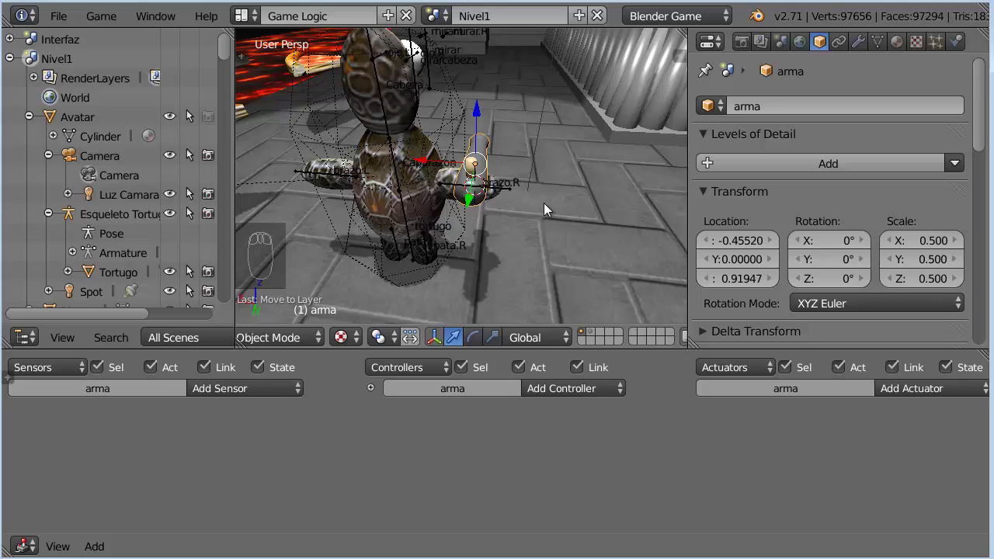
Step: Rotate arma -90° about Z and slide it along X out to the turtle's right hand
key("r")
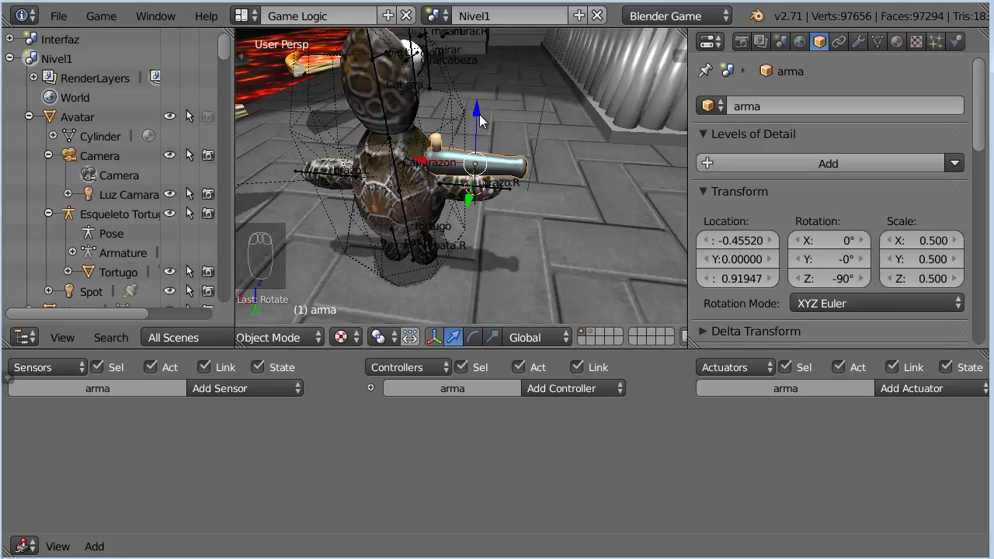
left_click(429, 165)
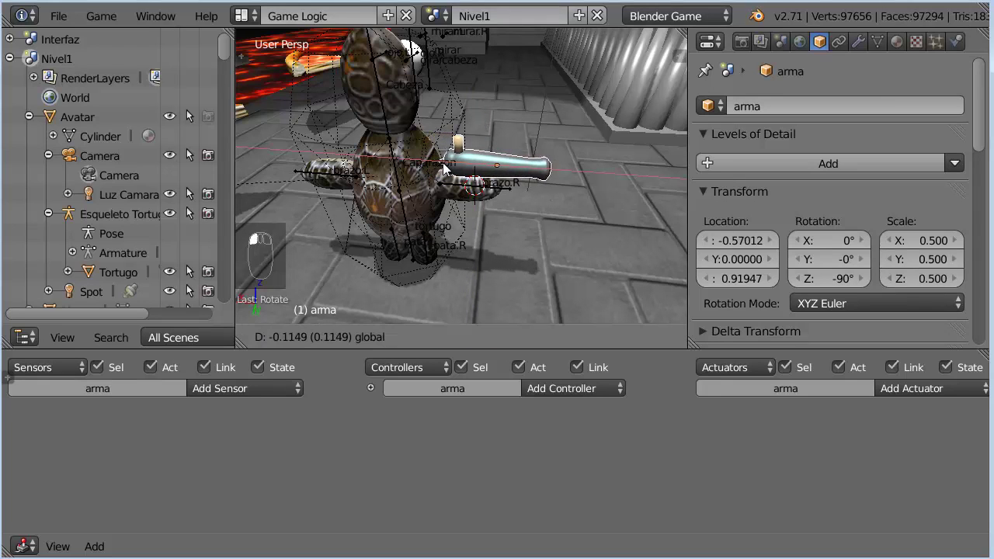
left_click_drag(475, 203, 476, 200)
left_click(549, 93)
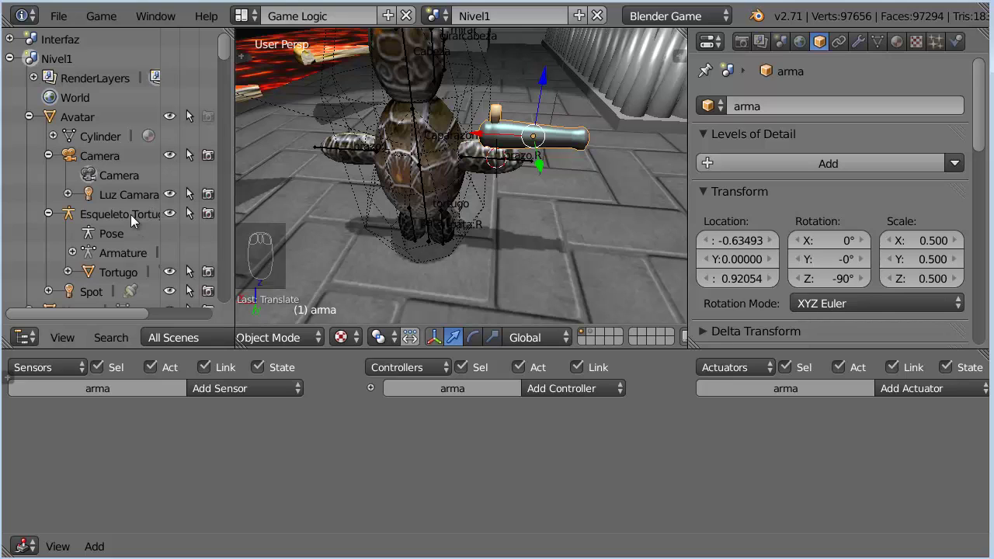
Step: Parent arma to the Esqueleto Tortugo skeleton as an Object parent
left_click(137, 220)
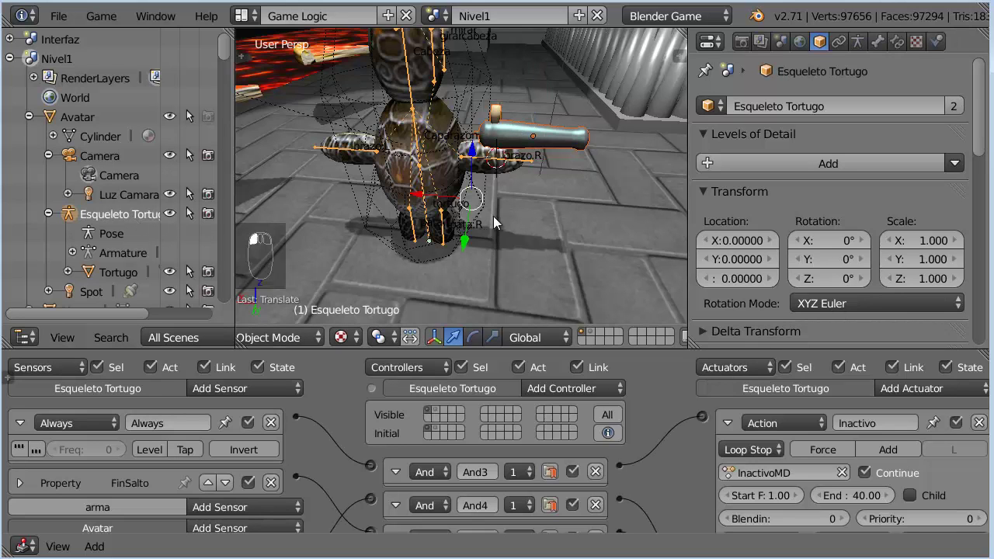
key("ctrl+p")
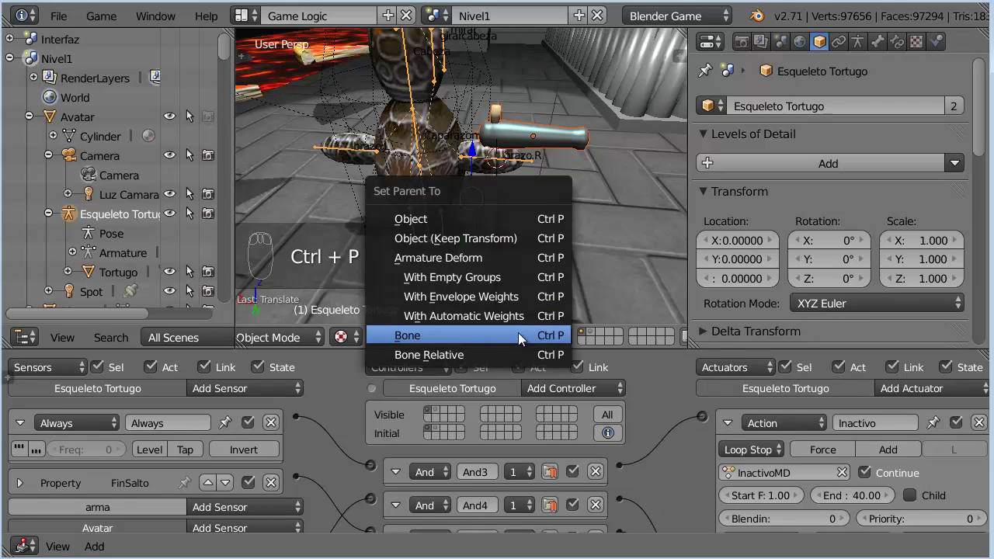
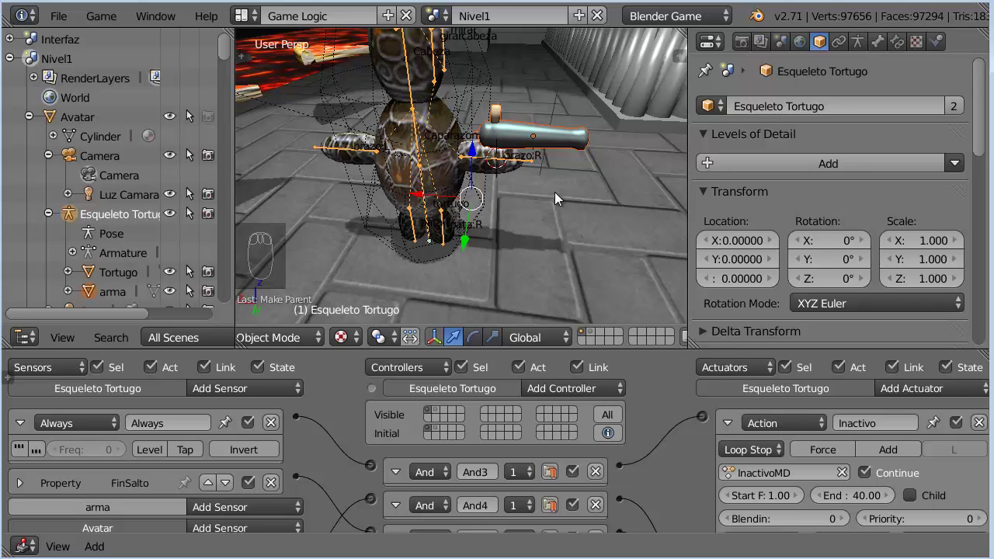
Step: Check the weapon's physics, rename it miarma and snap the 3D cursor to its centre
left_click_drag(547, 146, 962, 51)
left_click_drag(963, 50, 663, 251)
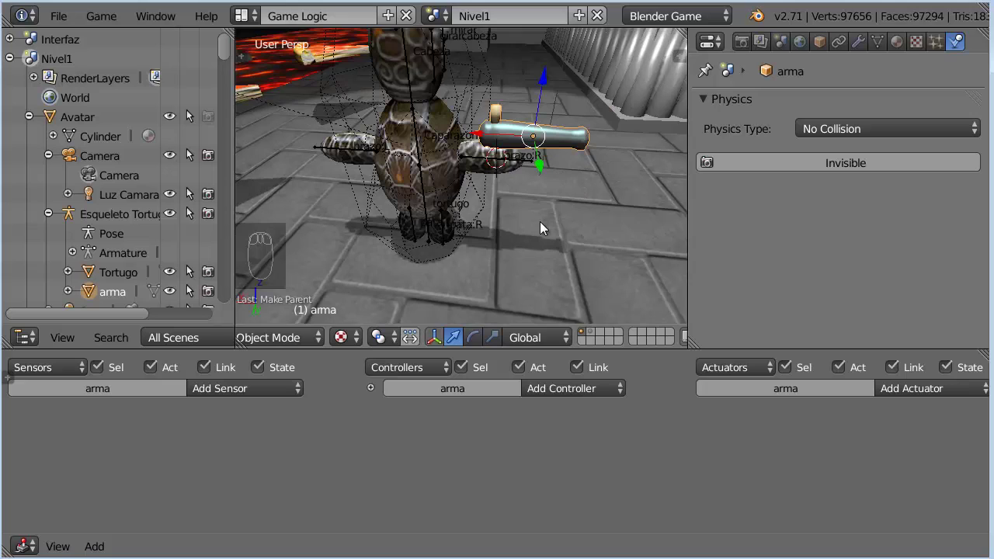
left_click(824, 50)
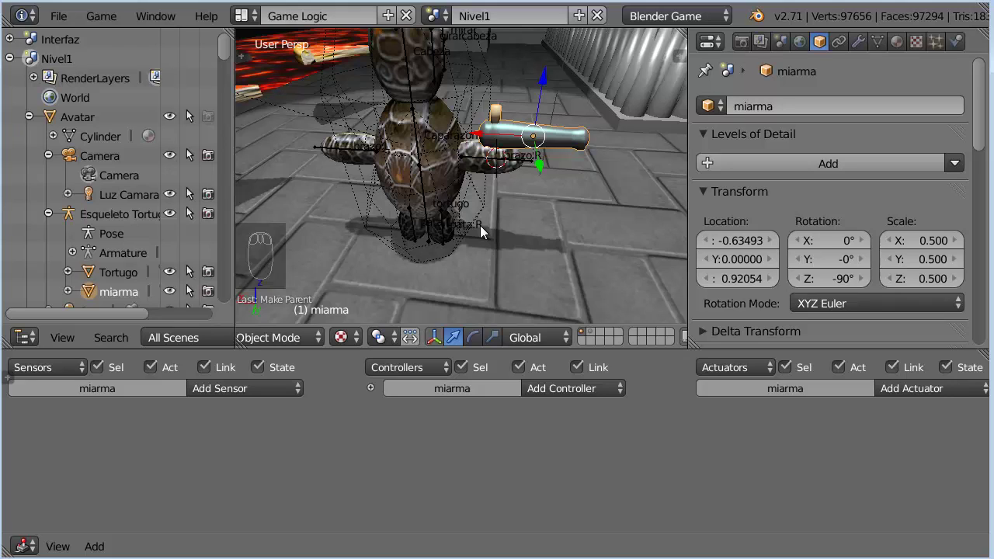
key("shift+s")
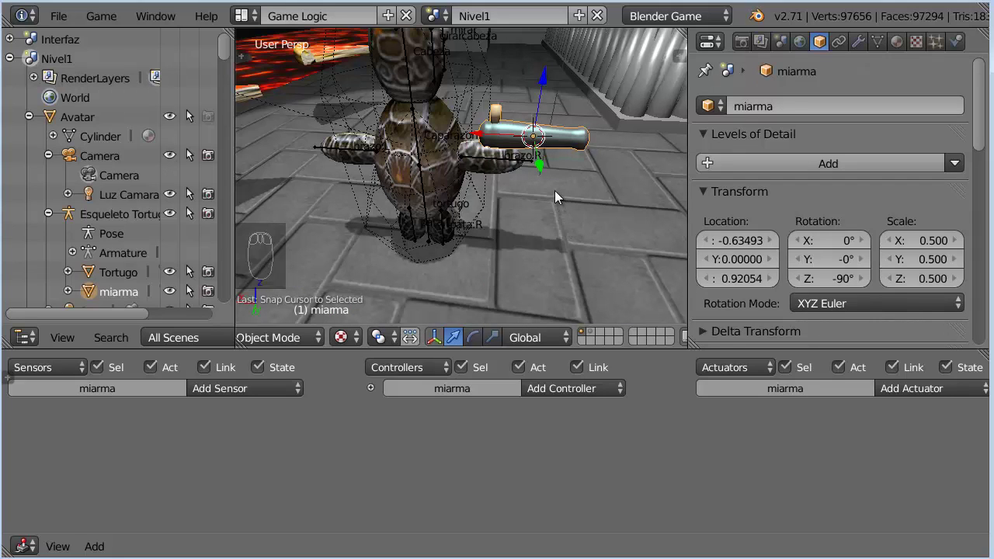
Step: Add the Disparo empty showing Name, Axis and X-Ray, and select it with miarma
key("shift+a")
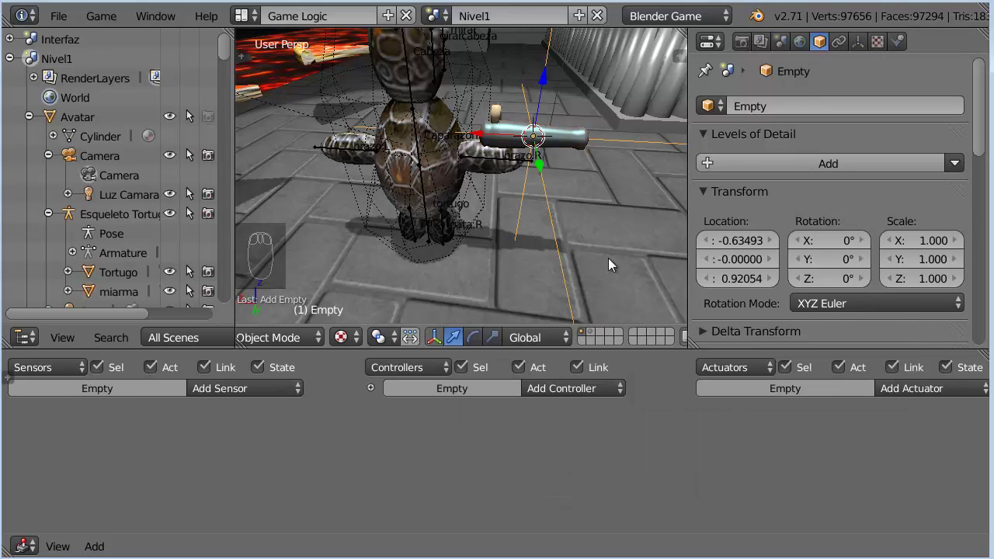
left_click(484, 140)
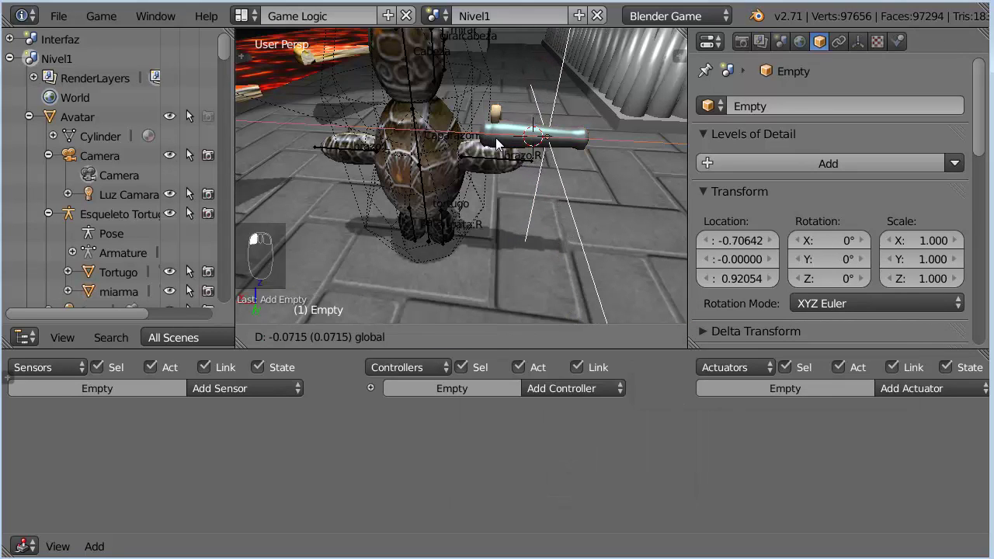
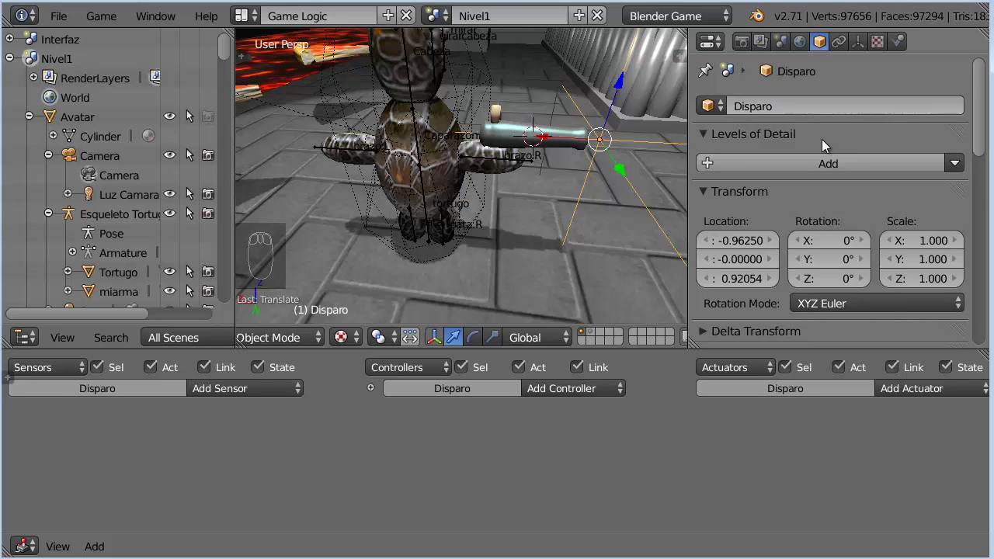
left_click(989, 140)
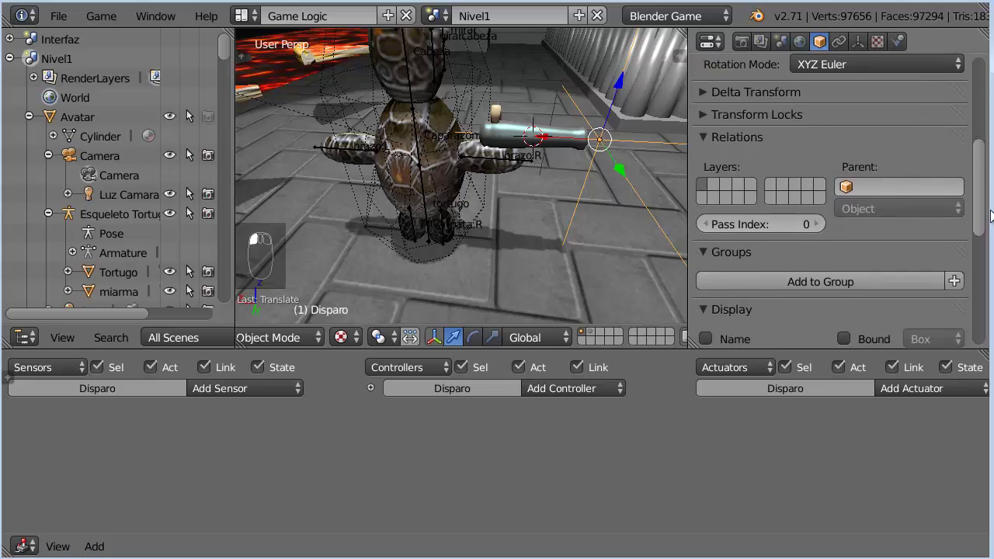
left_click_drag(713, 239, 470, 265)
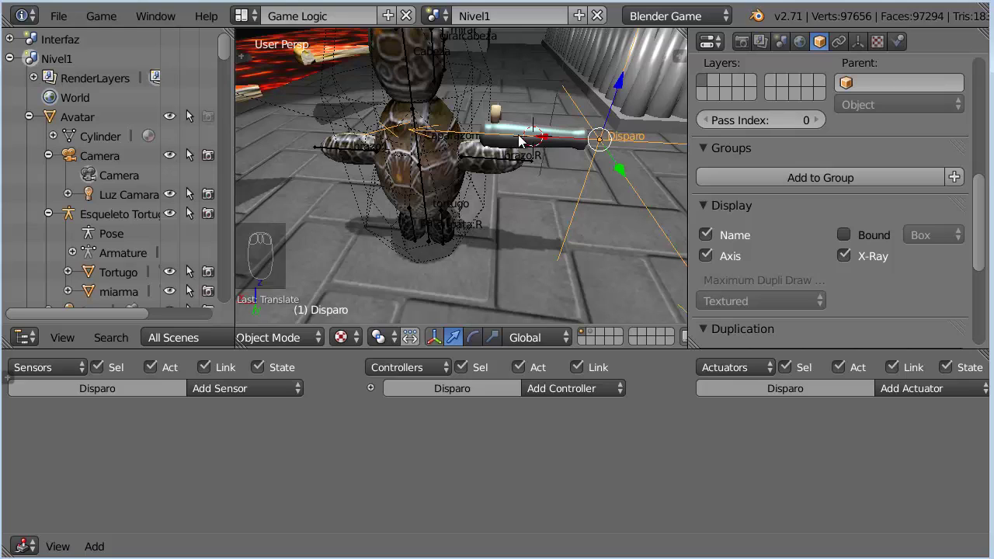
left_click_drag(563, 136, 603, 194)
Step: Parent the Disparo empty to miarma as an Object parent
key("ctrl+p")
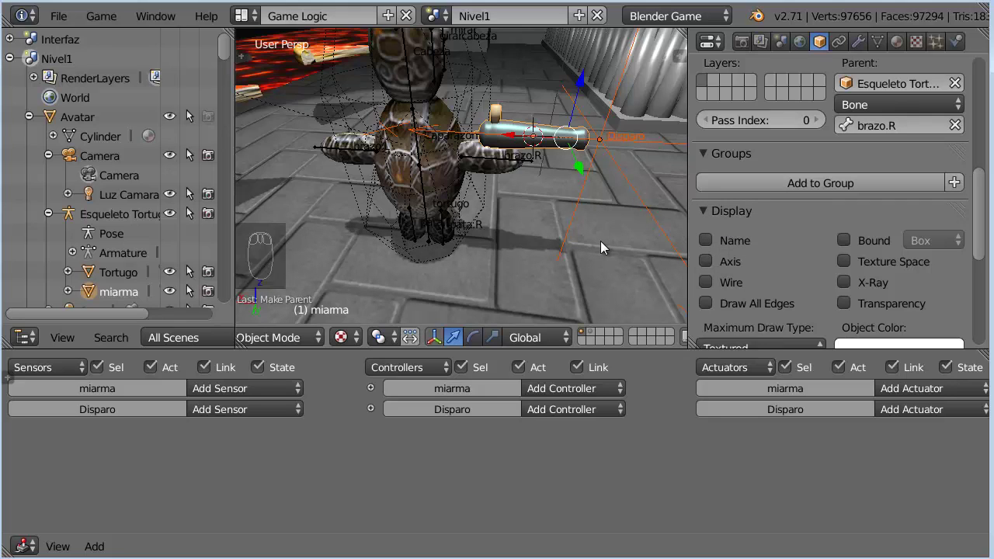
left_click_drag(624, 143, 581, 236)
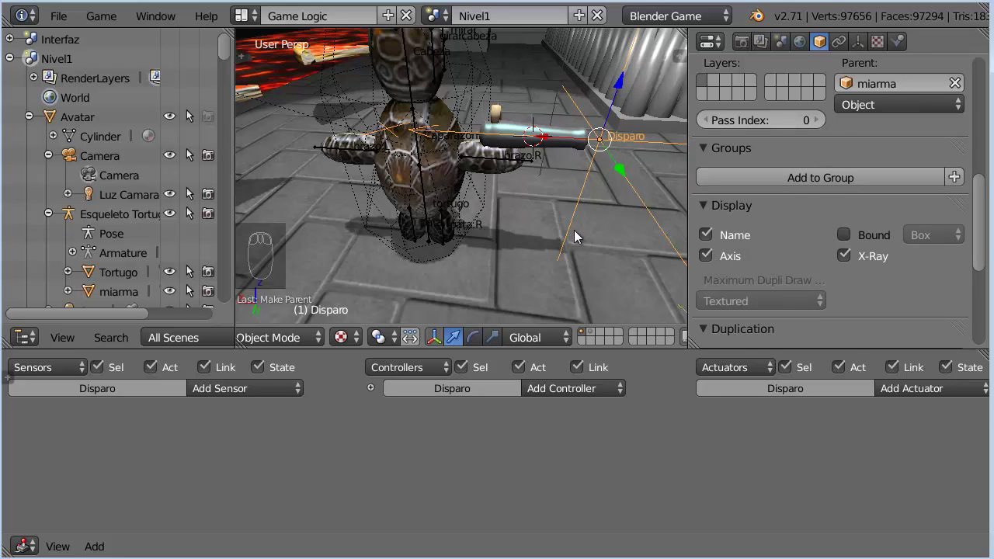
key("shift+s")
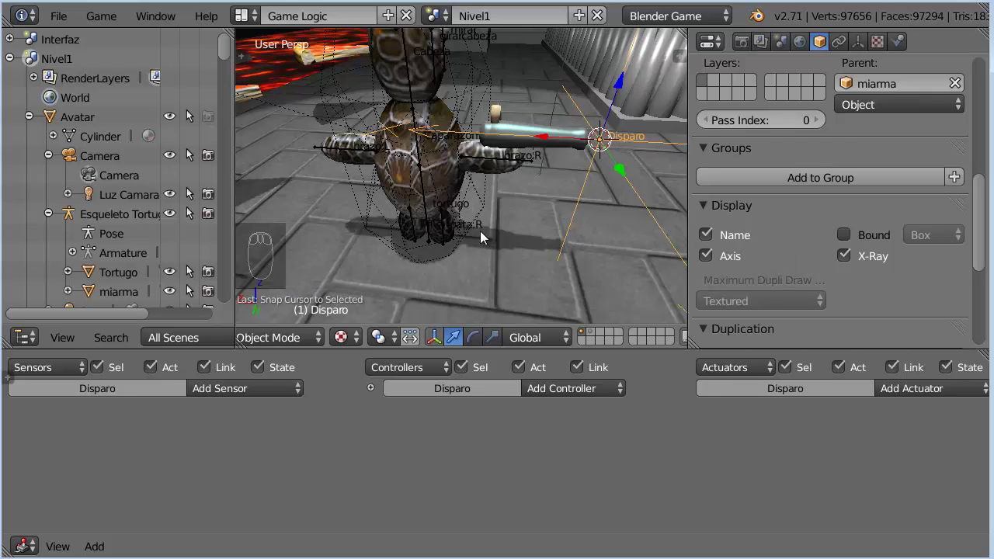
Step: Add a small ico sphere named Bala with the metal material and smooth shading
key("shift+a")
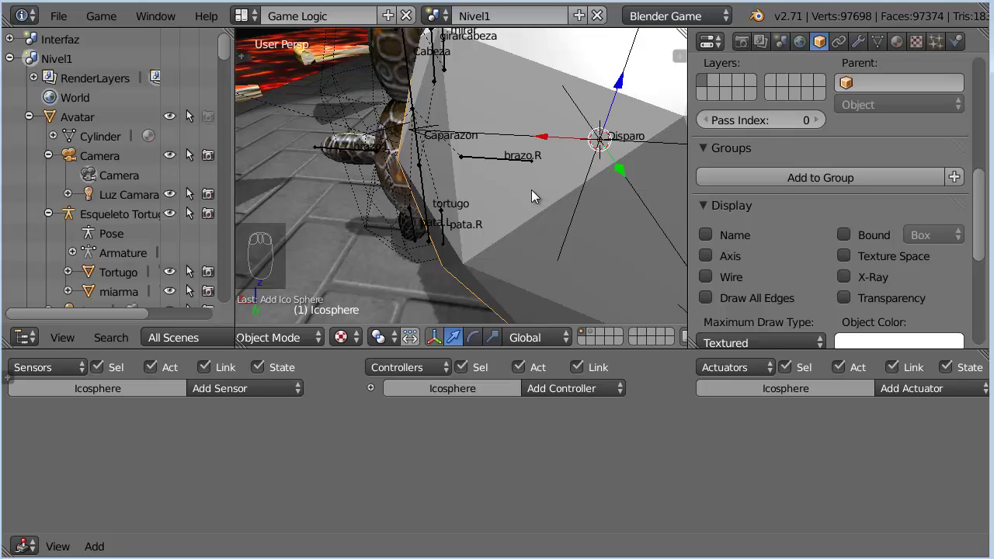
key("s")
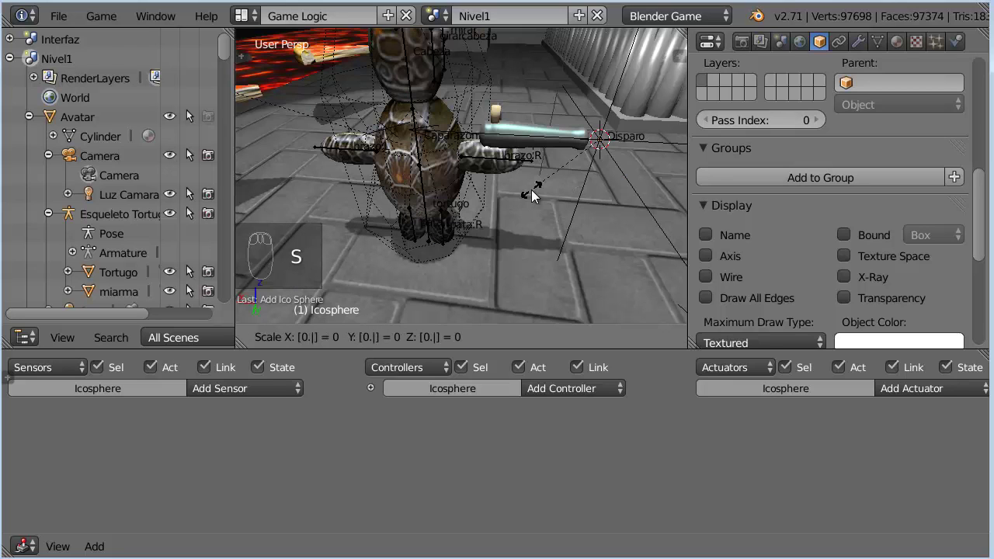
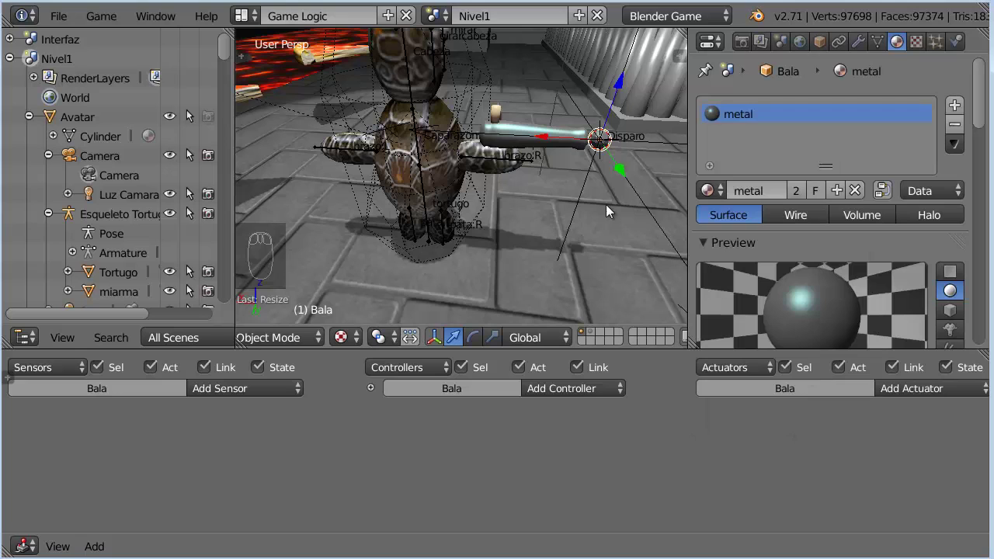
key("t")
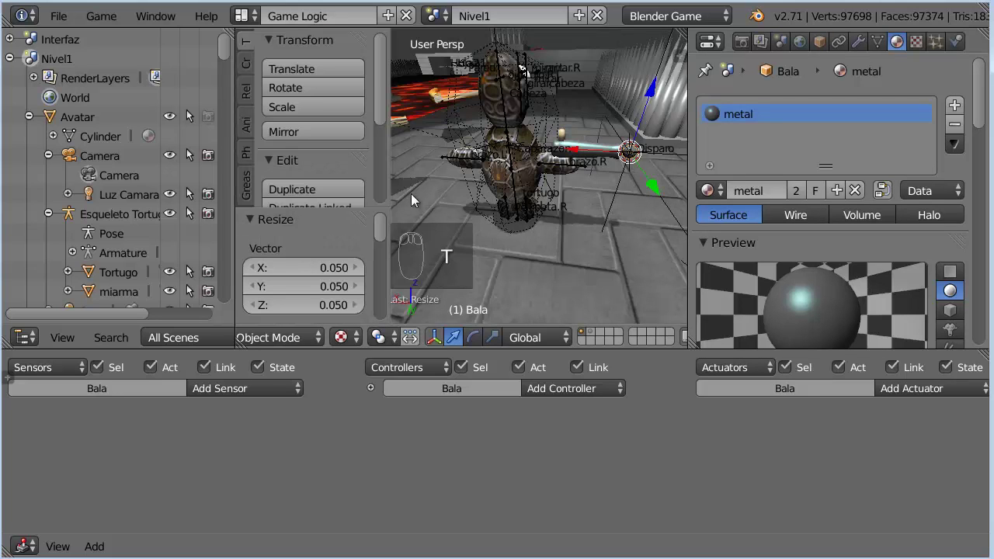
left_click_drag(383, 77, 377, 172)
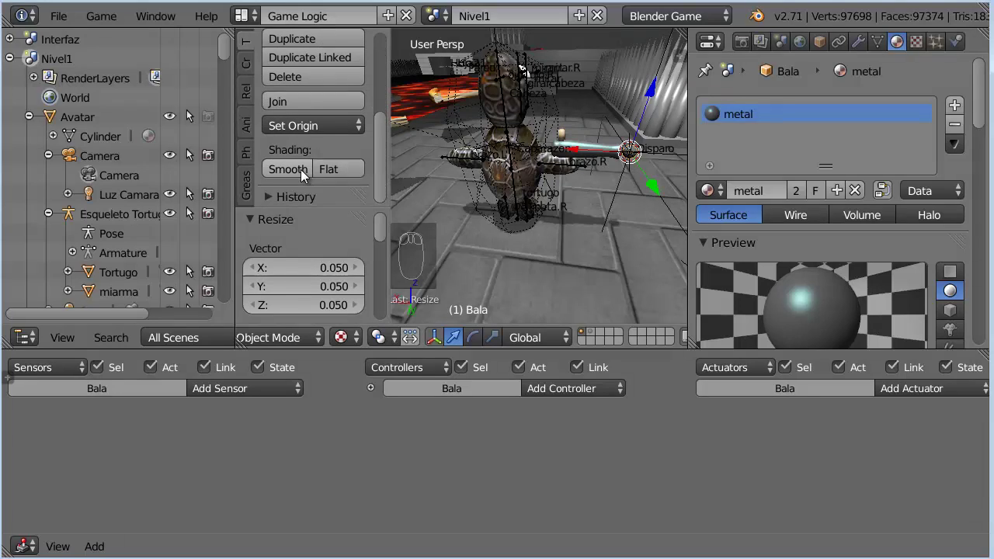
left_click_drag(300, 179, 555, 219)
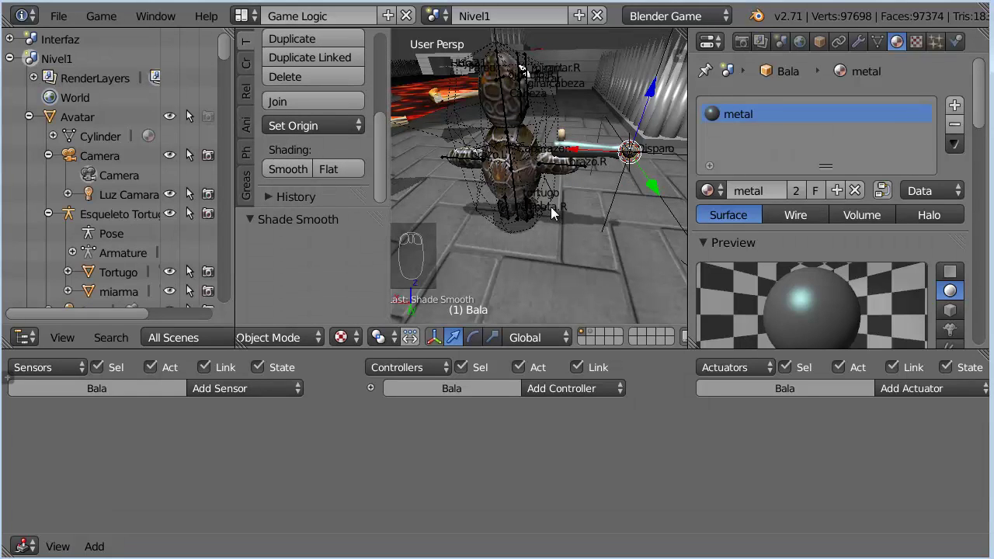
Step: Set Bala's physics to Dynamic with Actor on and move it to a hidden layer
key("t")
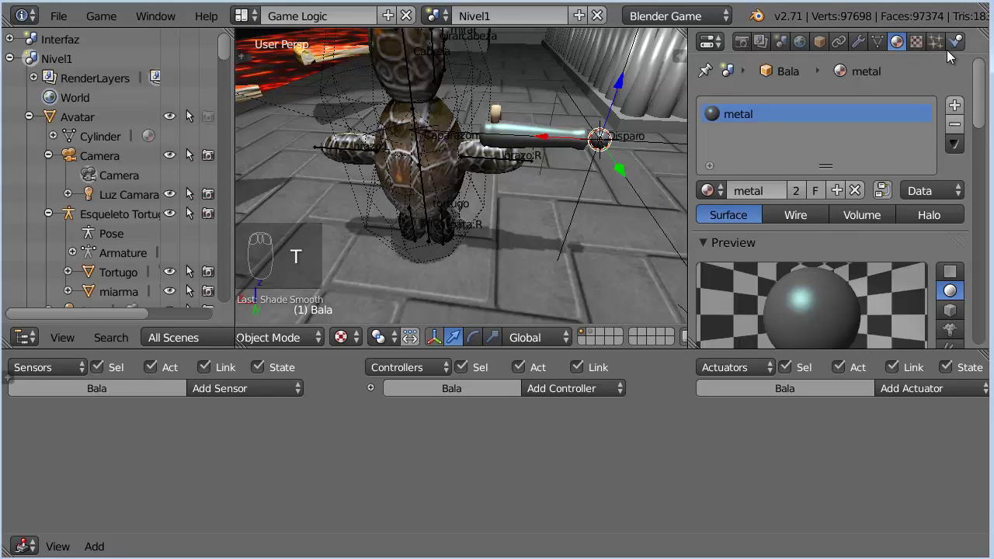
left_click_drag(966, 39, 865, 194)
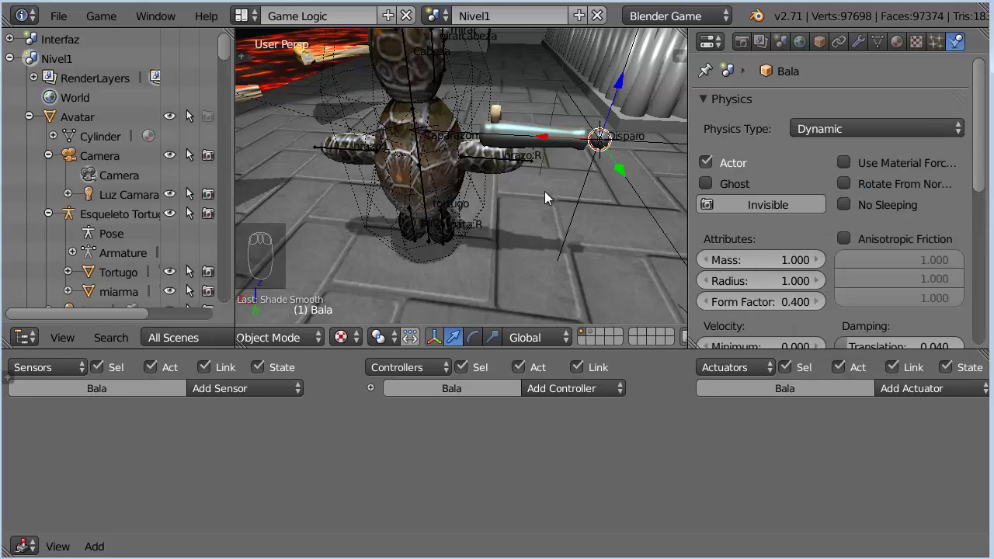
key("m")
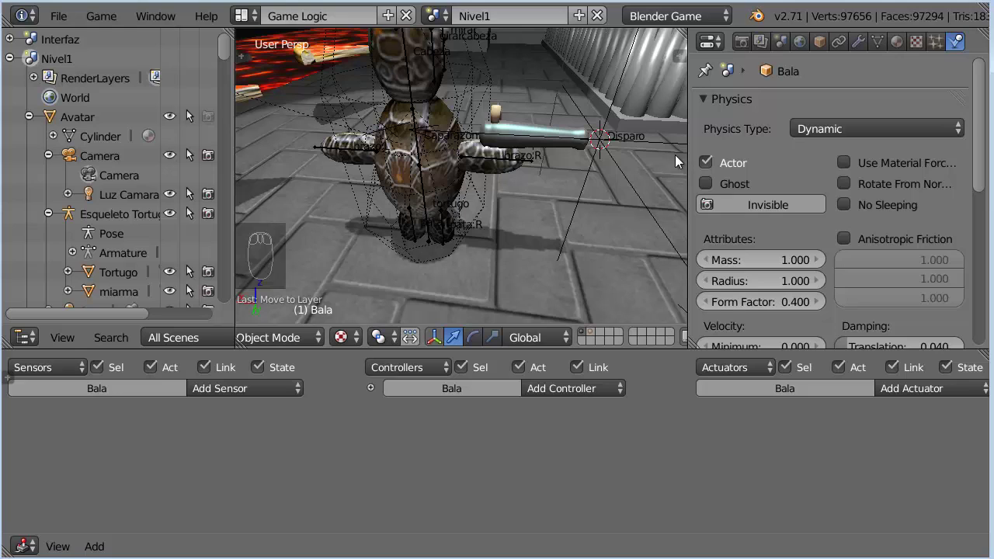
Step: Give the Disparo empty a Keyboard sensor set to Right Ctrl and begin adding an actuator
left_click_drag(660, 145, 246, 393)
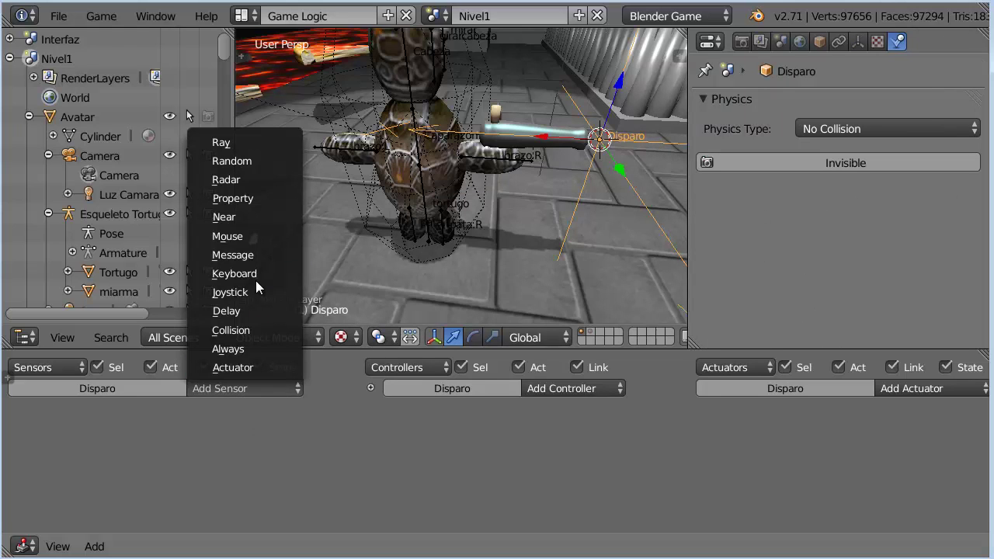
left_click(264, 280)
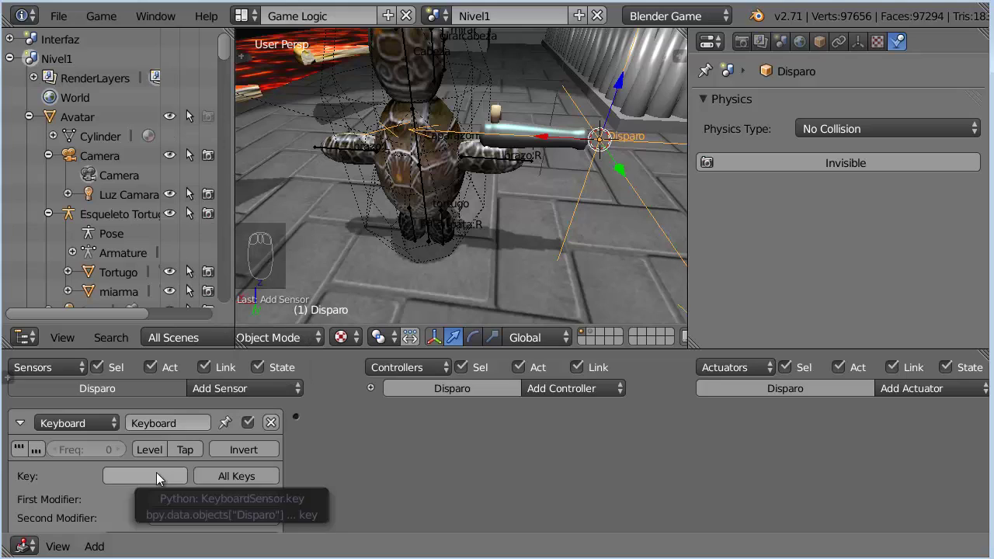
left_click(163, 478)
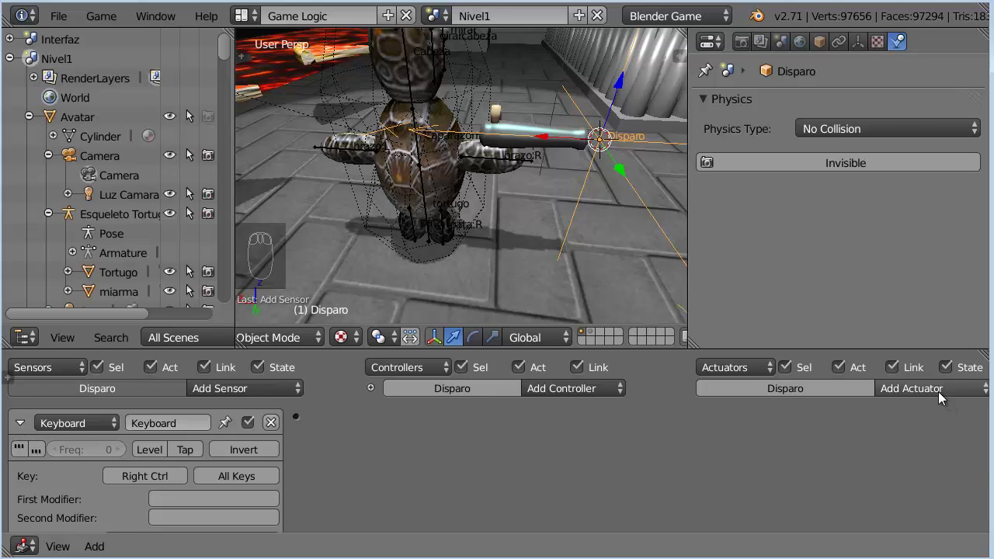
left_click(938, 396)
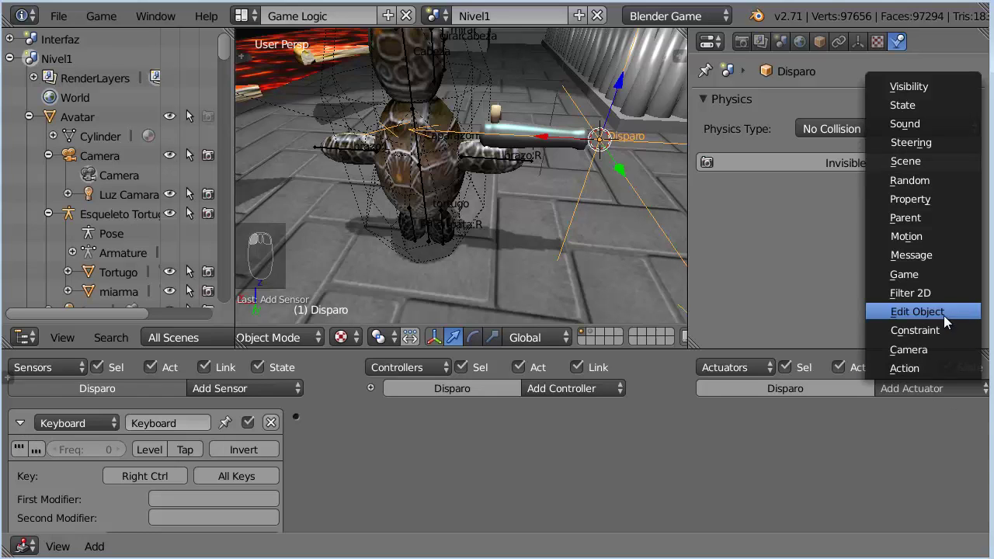
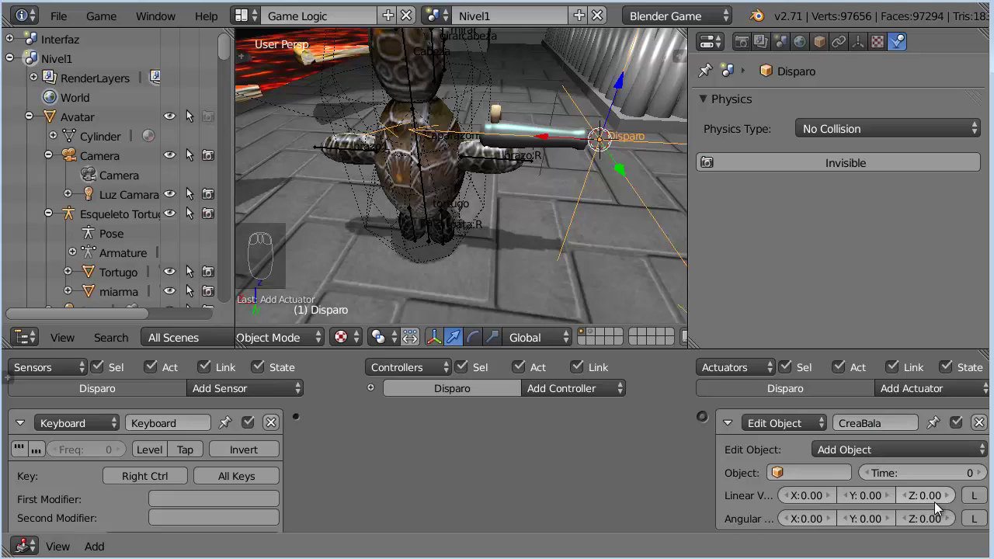
Step: Make CreaBala add Bala for time 120 with local linear velocity X -10, linked to the Right Ctrl sensor via an And controller
left_click(824, 483)
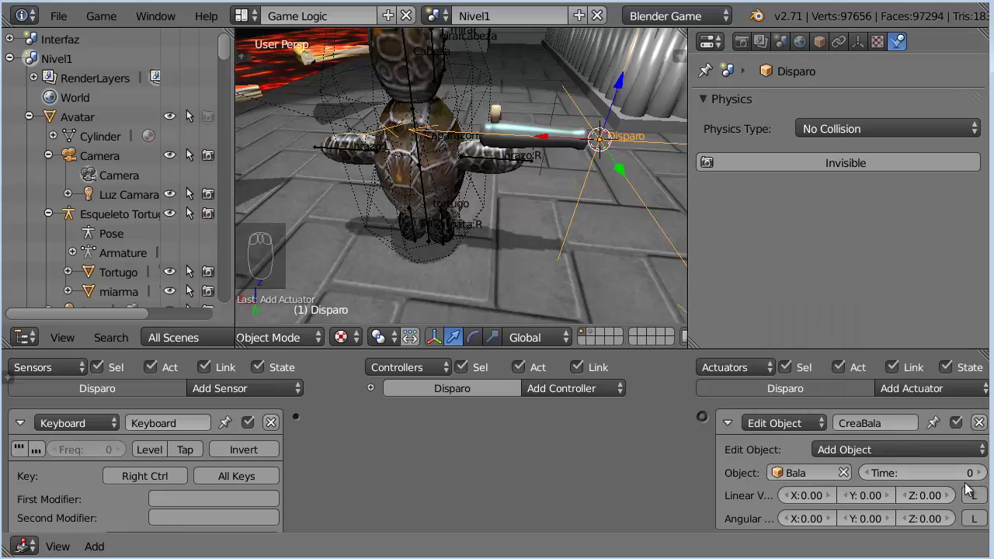
left_click(939, 479)
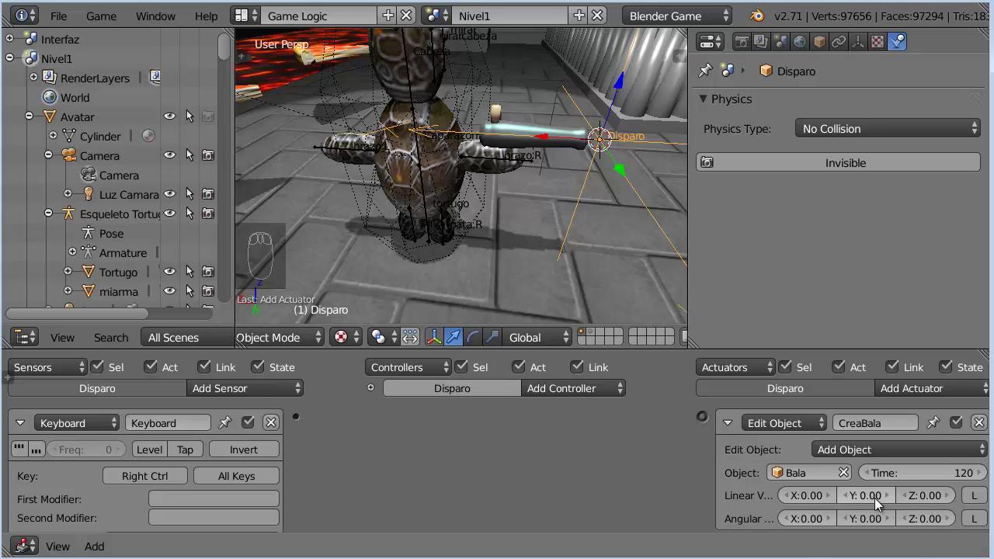
left_click(811, 502)
left_click(190, 153)
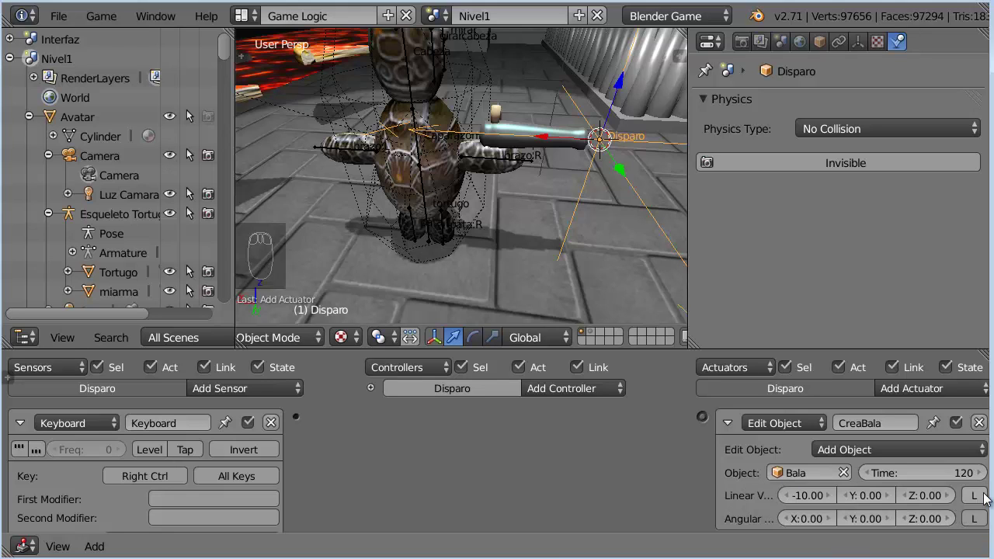
left_click_drag(990, 498, 912, 437)
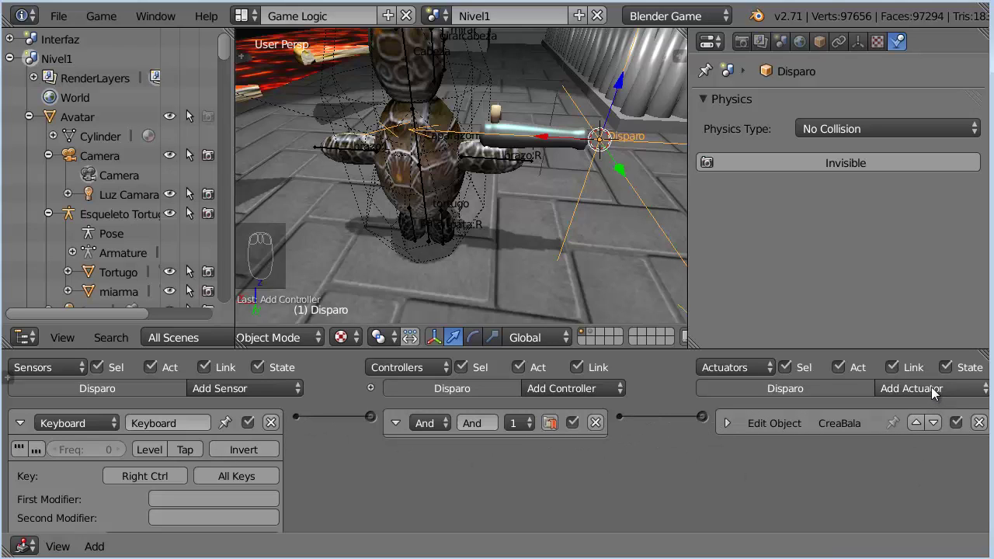
Step: Add a Sound actuator with disparo.wav and set its play mode to Play End
left_click(941, 393)
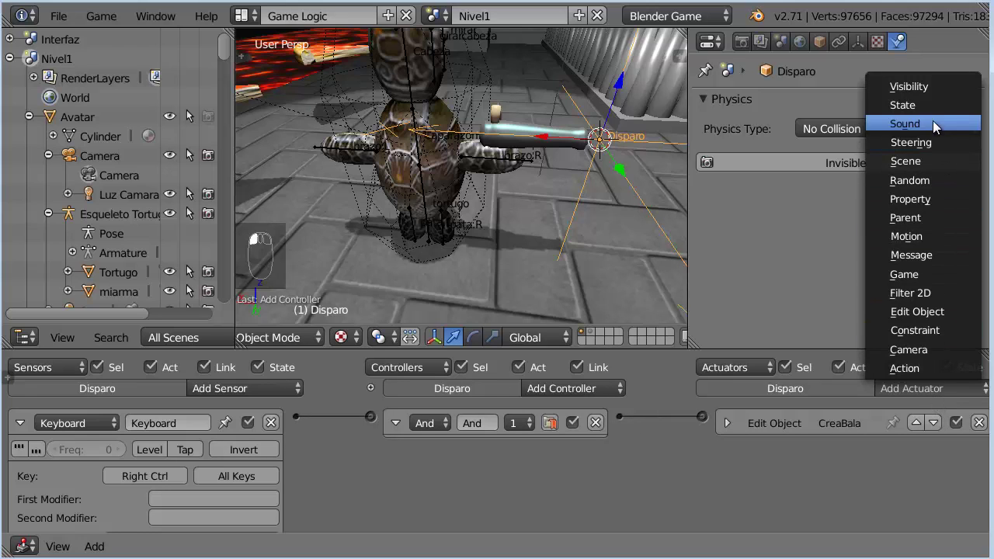
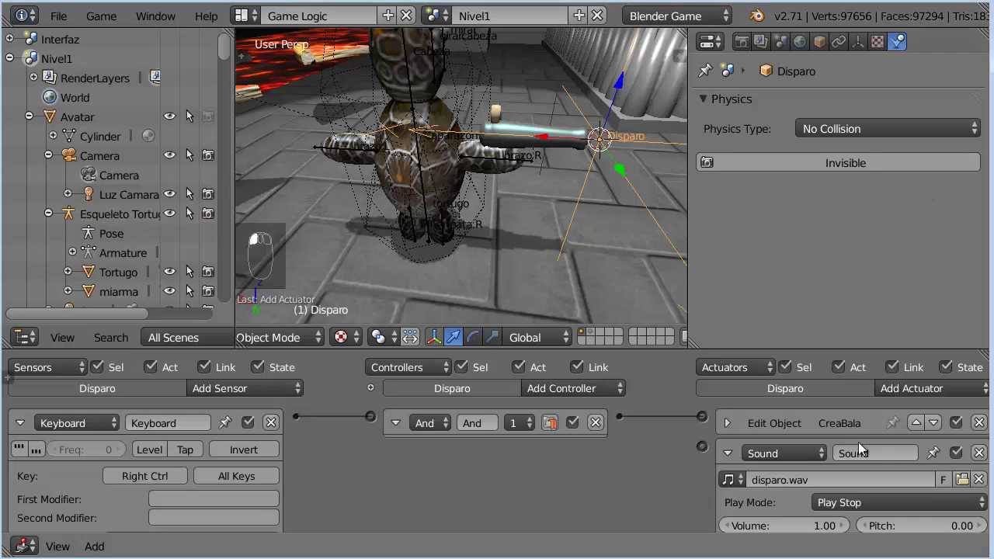
left_click(867, 505)
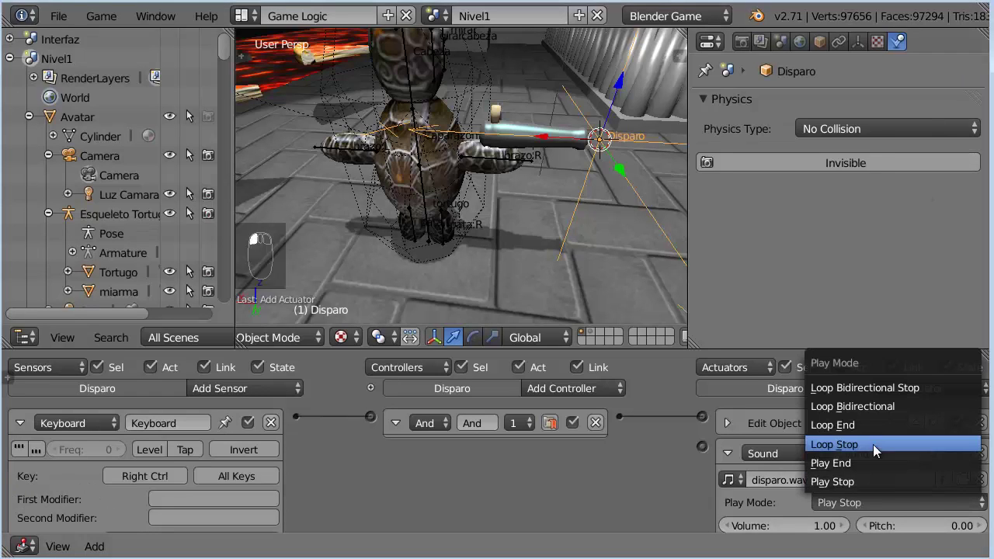
left_click(646, 427)
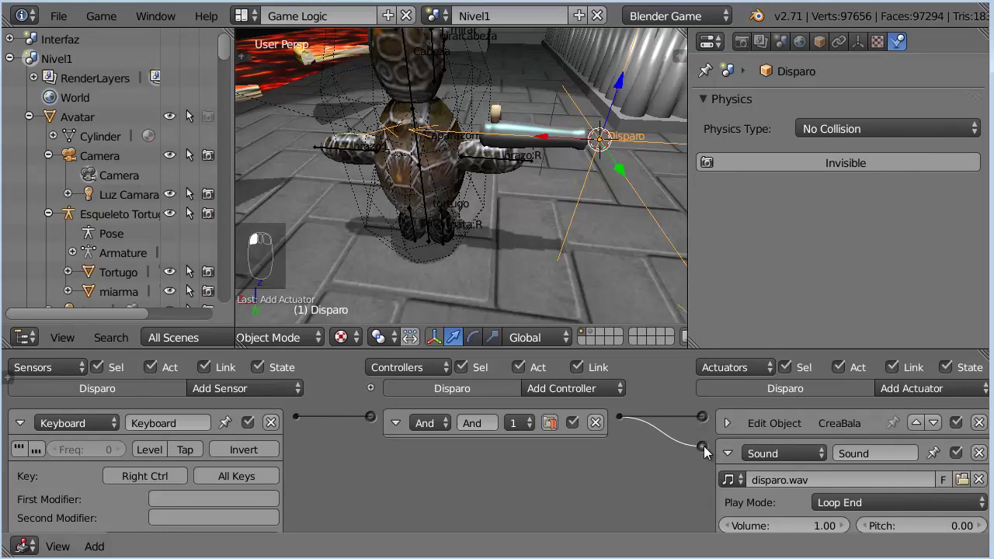
left_click(861, 505)
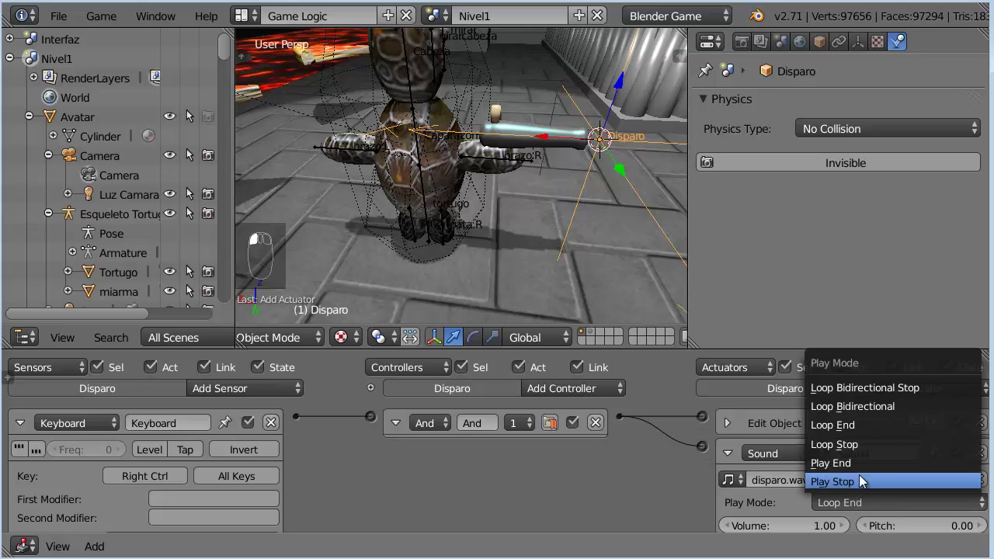